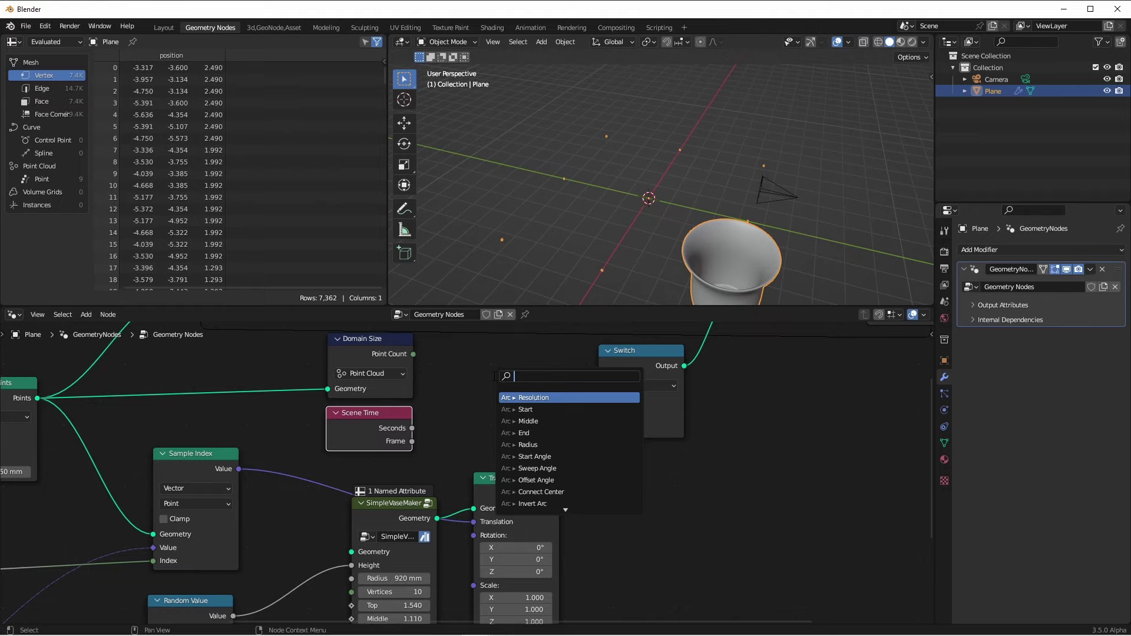
- Add a Less Than or Equal node comparing Point Count to Frame, with its Result driving the Switch
click(512, 433)
drag(424, 369, 470, 436)
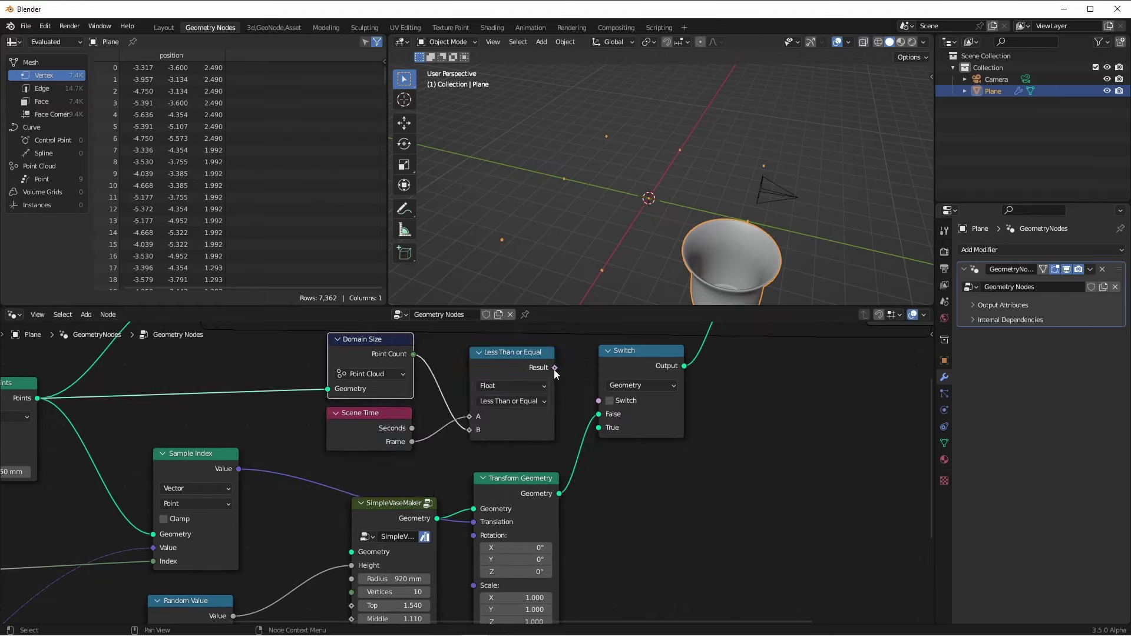
drag(558, 372, 601, 409)
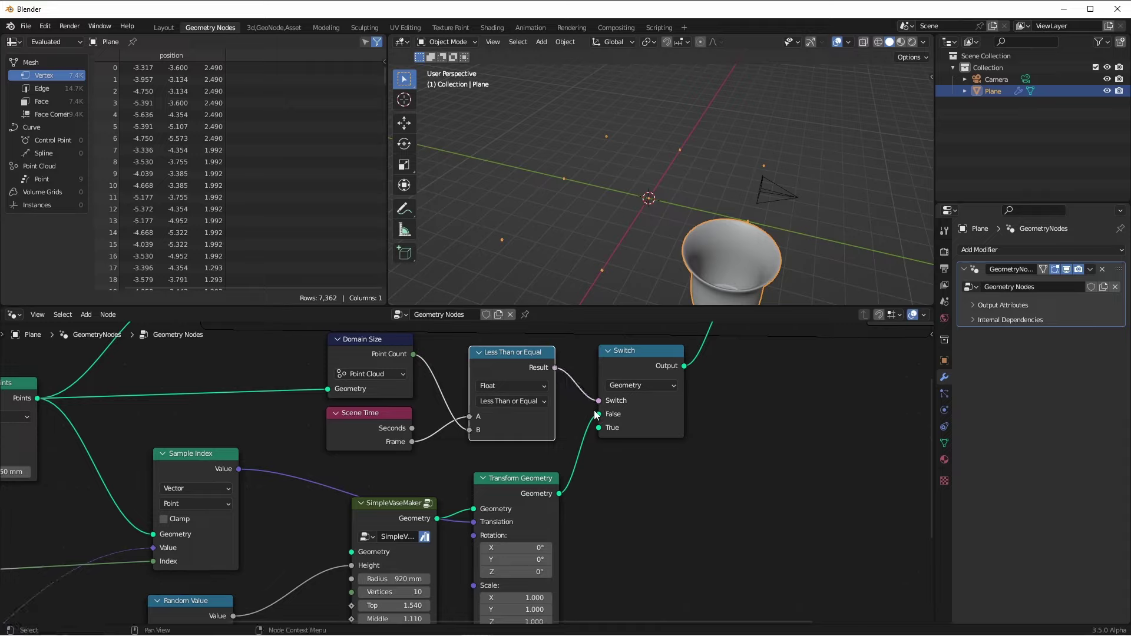
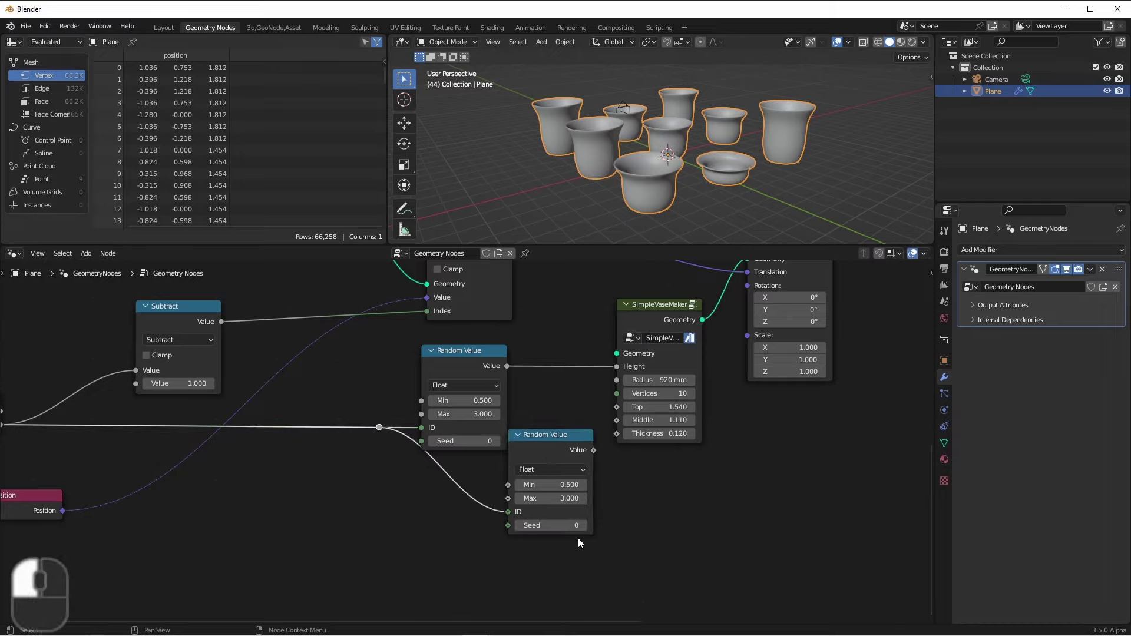
- Place the duplicated Random Value node below the first, still fed by the shared ID
drag(553, 444, 503, 571)
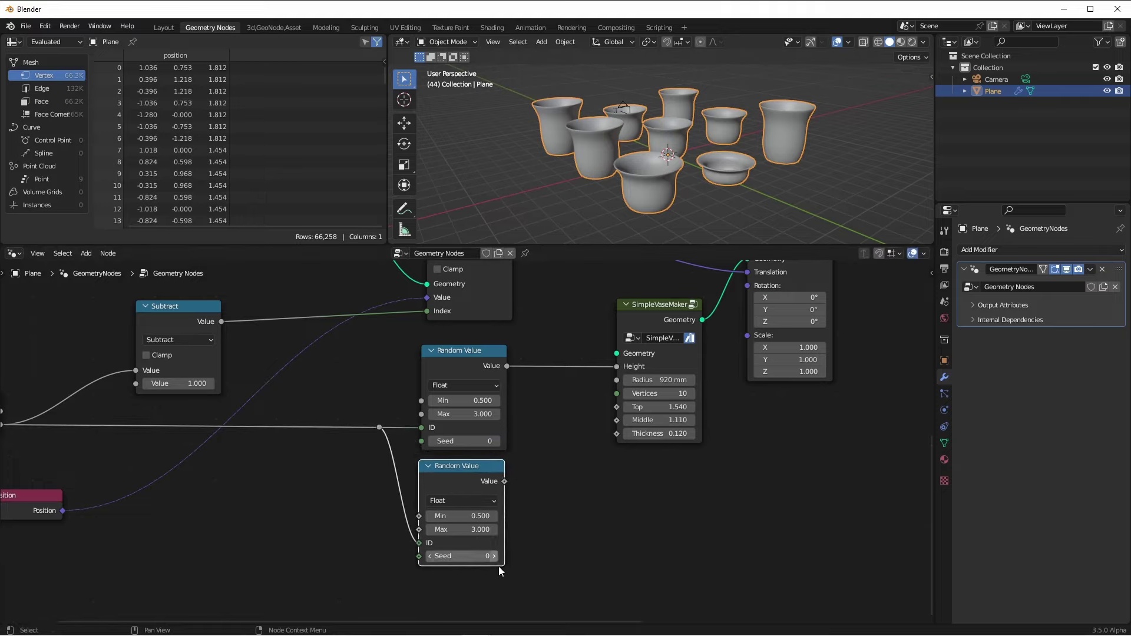
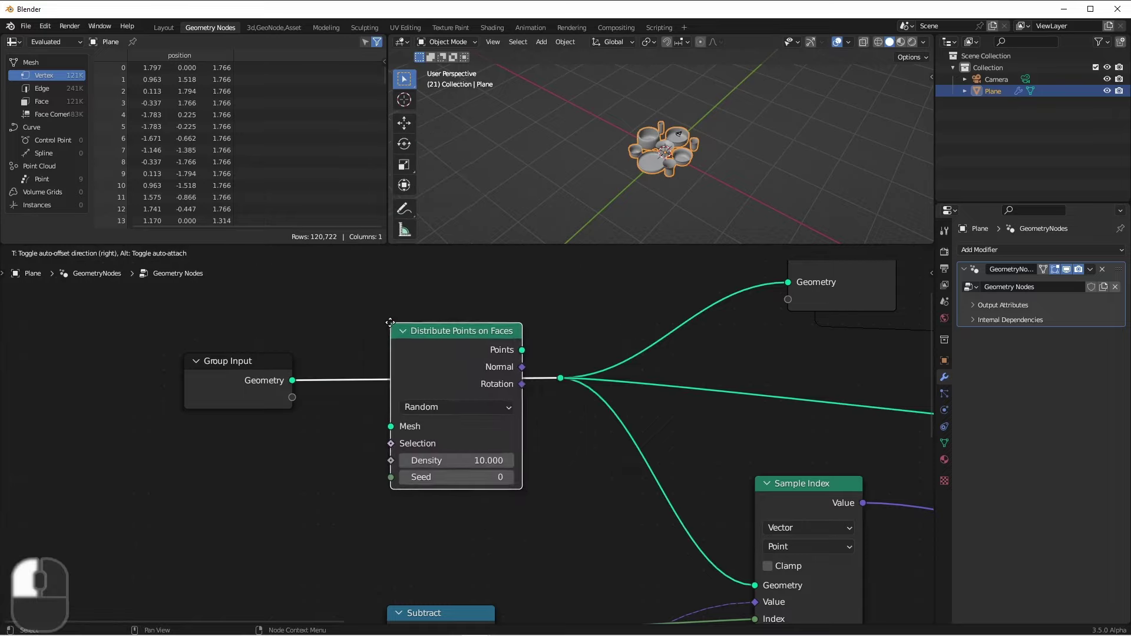
- Set Distribute Points on Faces to Poisson Disk with 5000 mm minimum distance and play the animation
drag(427, 408, 434, 440)
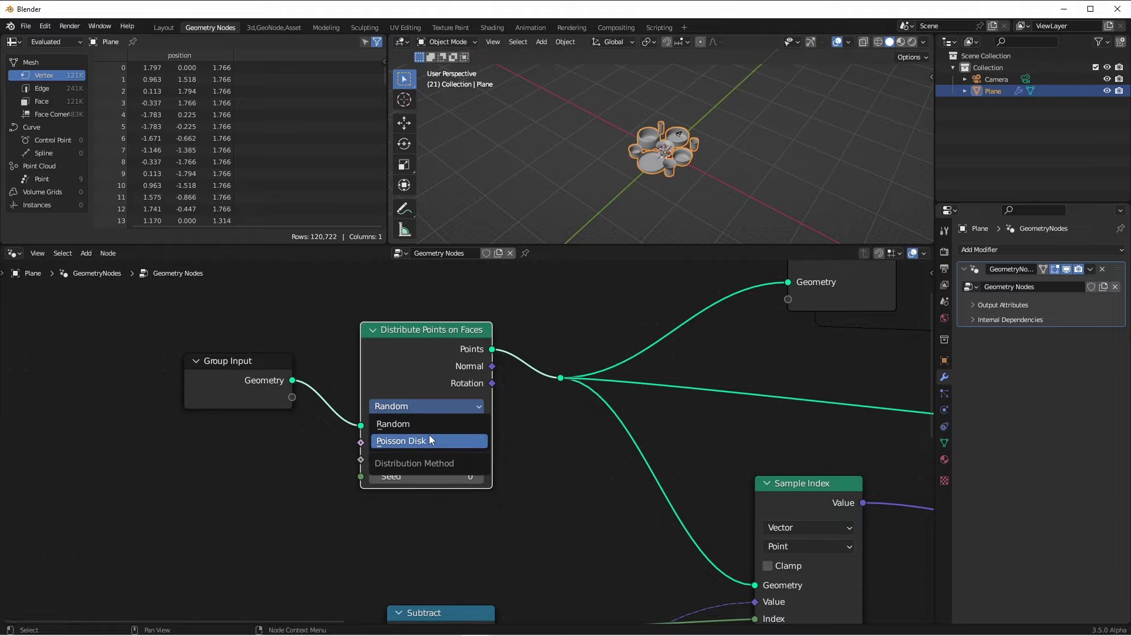
click(431, 445)
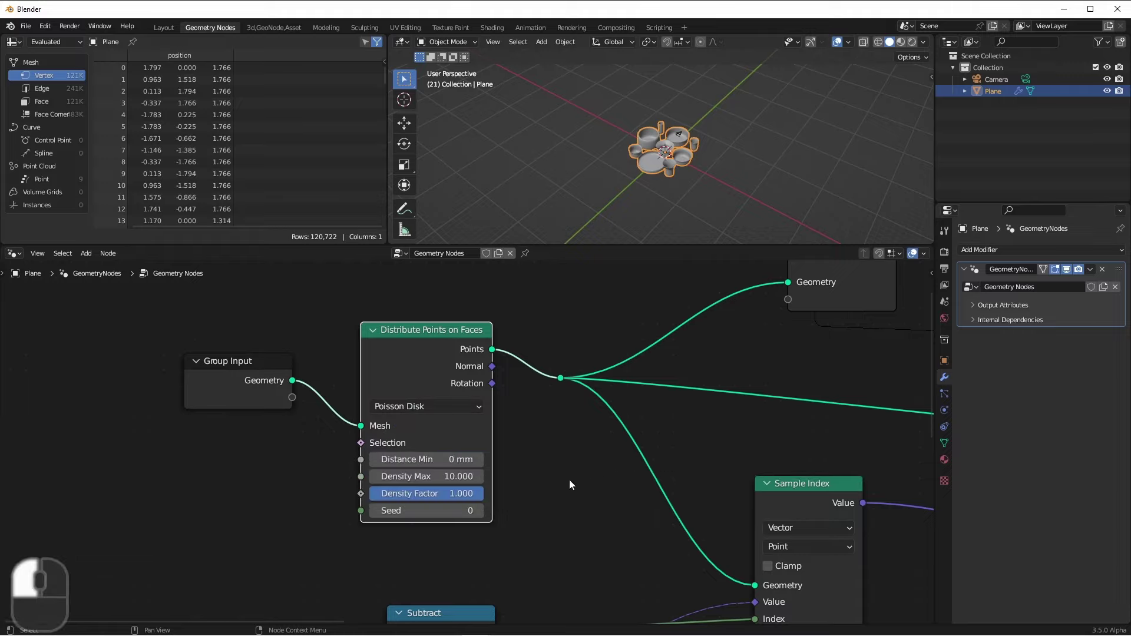
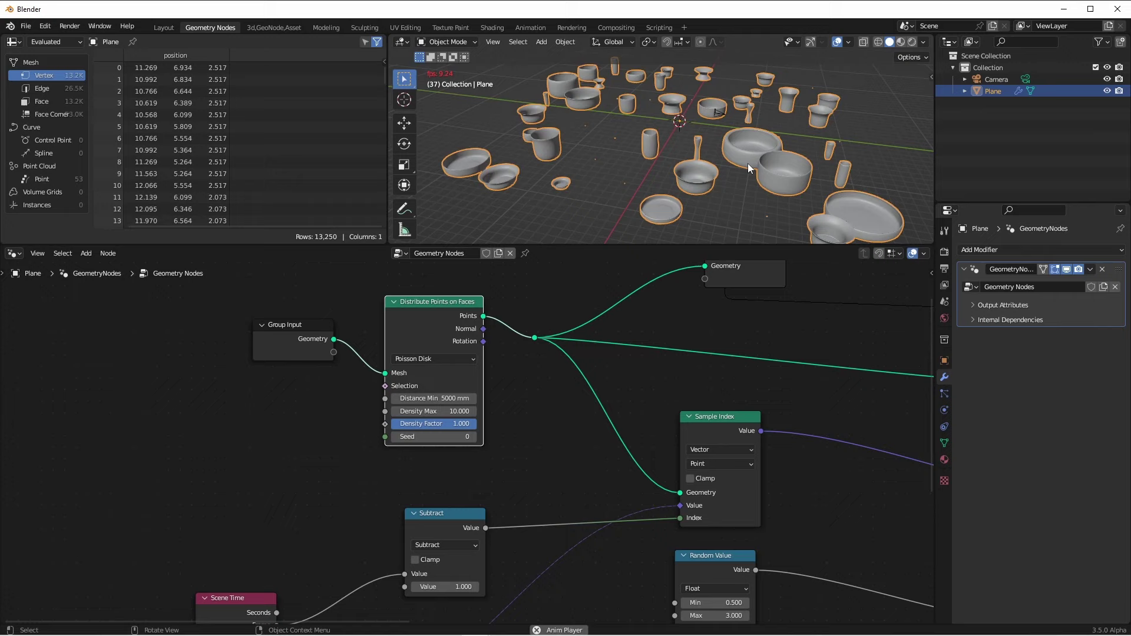
key(space)
drag(749, 152, 802, 196)
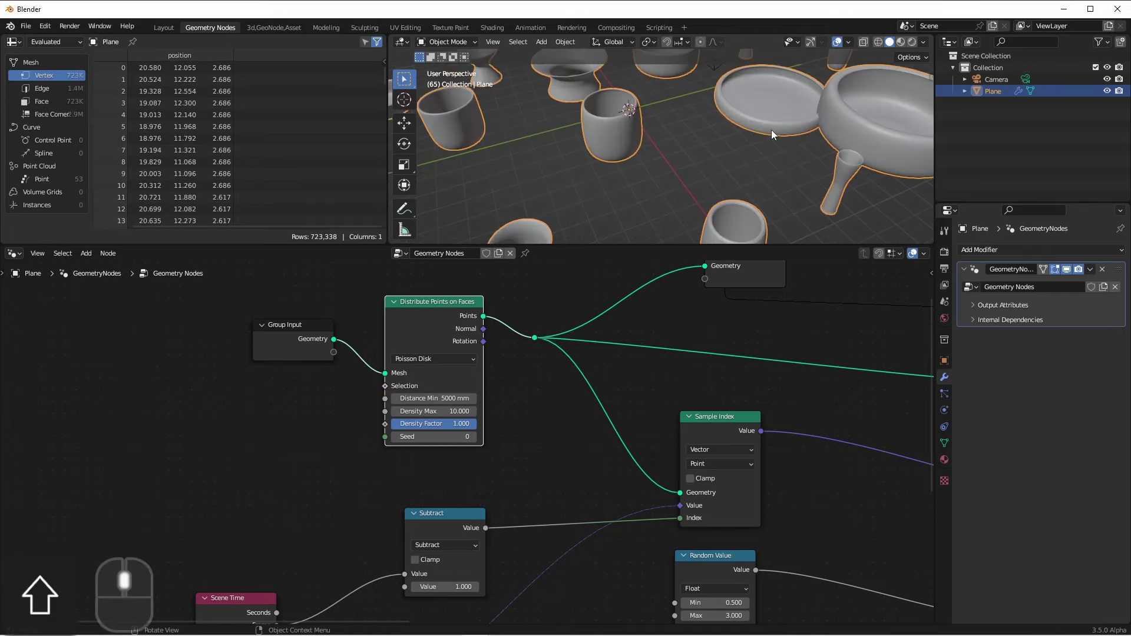